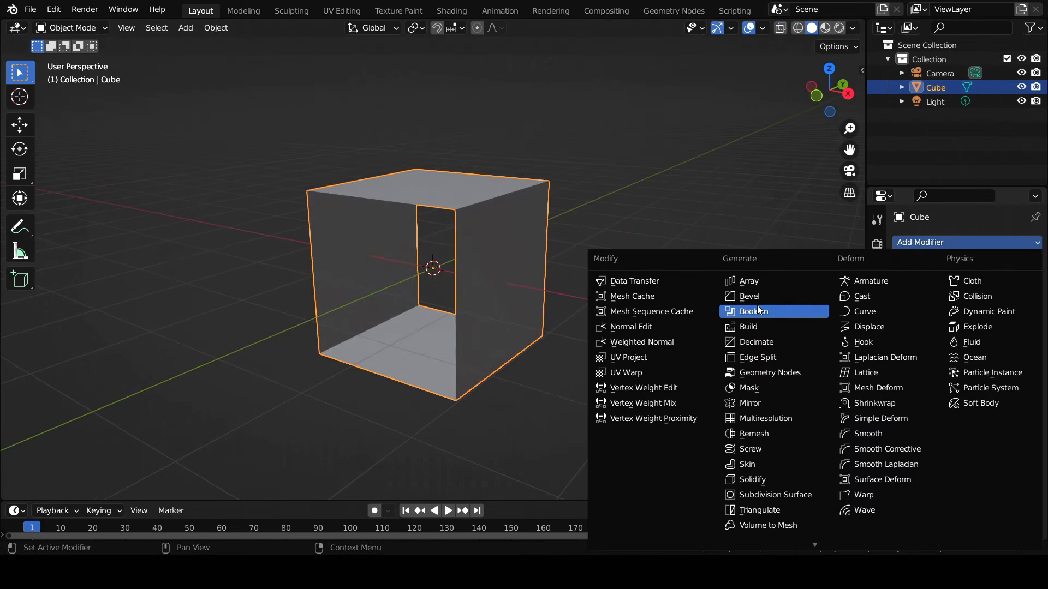
# Step: Bevel the open-ended cube with a 0.3 m amount and extra segments for rounded corners
pyautogui.click(762, 302)
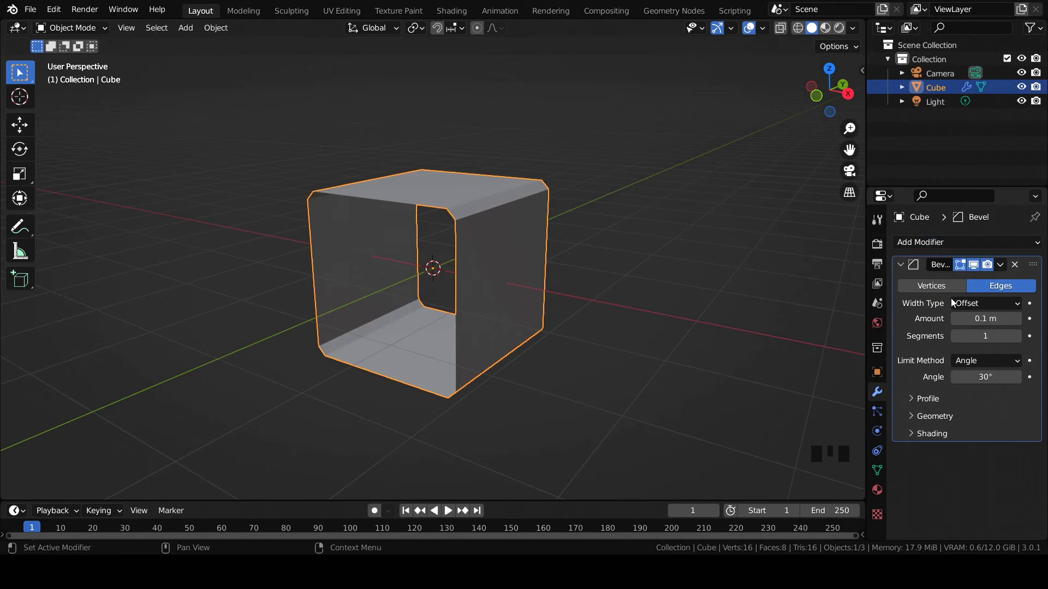
pyautogui.moveTo(1021, 324); pyautogui.dragTo(436, 218)
pyautogui.moveTo(436, 219); pyautogui.dragTo(470, 208)
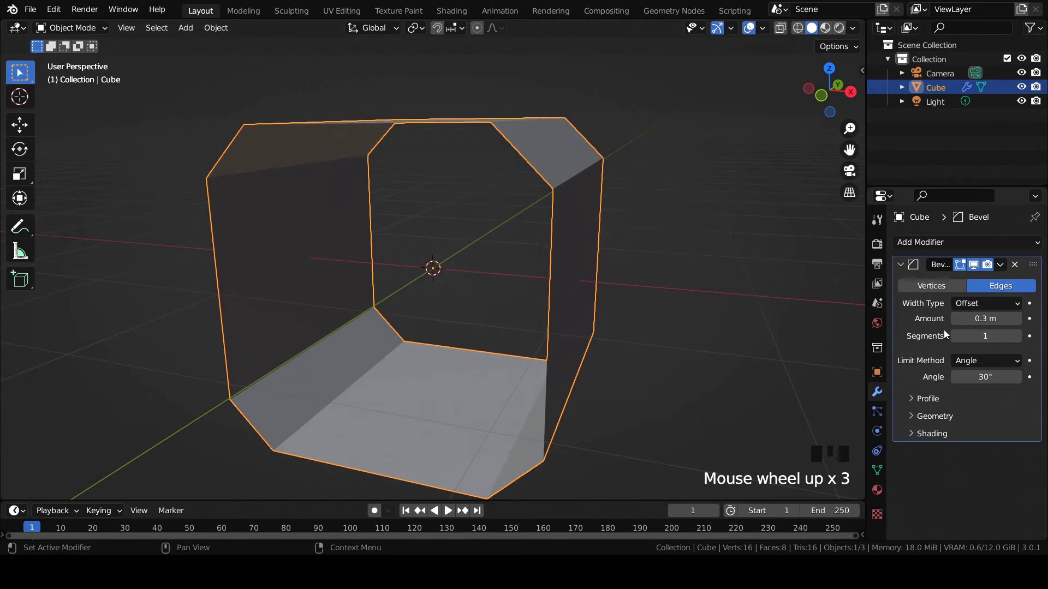
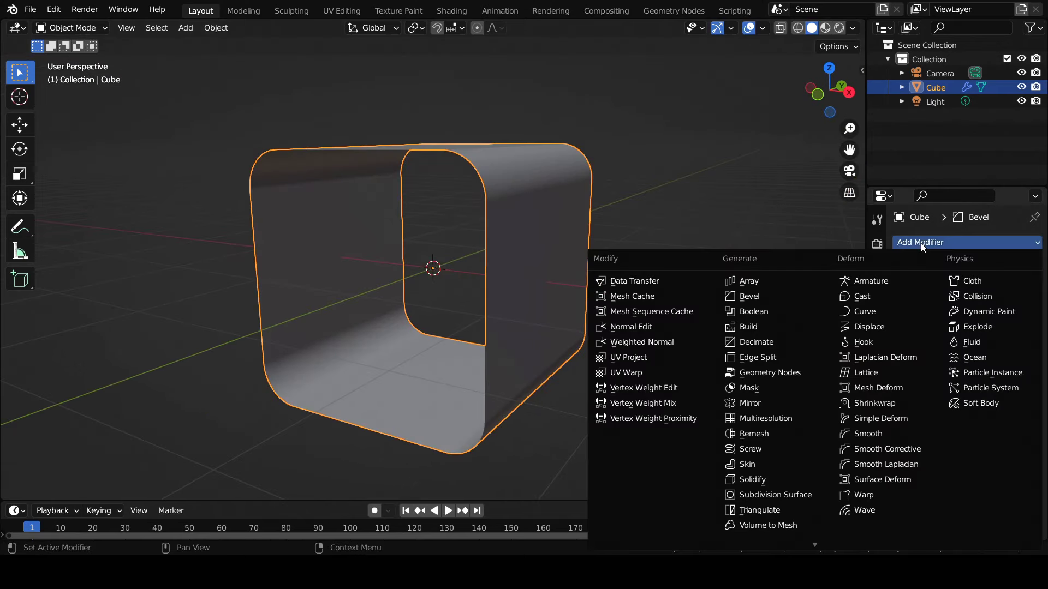
# Step: Solidify the rounded cube's walls to 0.15 m thickness with offset -1
pyautogui.moveTo(767, 481); pyautogui.dragTo(527, 183)
pyautogui.scroll(3)
pyautogui.middleClick(527, 183)
pyautogui.scroll(3)
pyautogui.moveTo(584, 264); pyautogui.dragTo(603, 277)
pyautogui.scroll(-3)
pyautogui.scroll(-3)
# Step: From the camera view, move the cube 20 m along X out of frame
pyautogui.press('KP_0')
pyautogui.click(463, 242)
pyautogui.press('g')
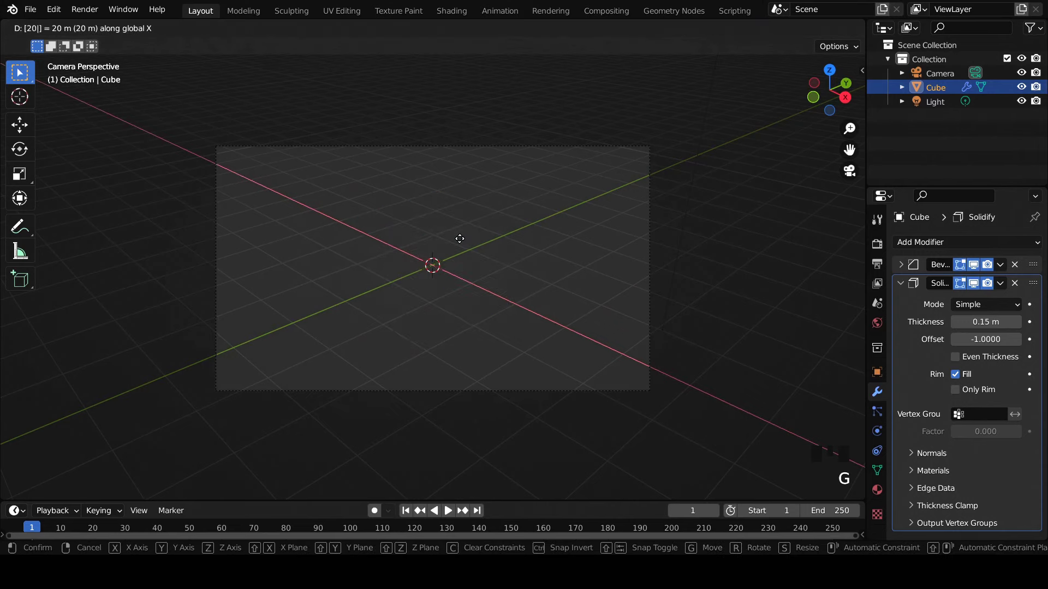
pyautogui.scroll(-3)
pyautogui.middleClick(523, 275)
pyautogui.scroll(3)
pyautogui.scroll(-3)
pyautogui.moveTo(518, 330); pyautogui.dragTo(515, 265)
# Step: Add a plane and scale it up large enough to fill the camera view
pyautogui.press('KP_0')
pyautogui.press('shift+a')
pyautogui.press('s')
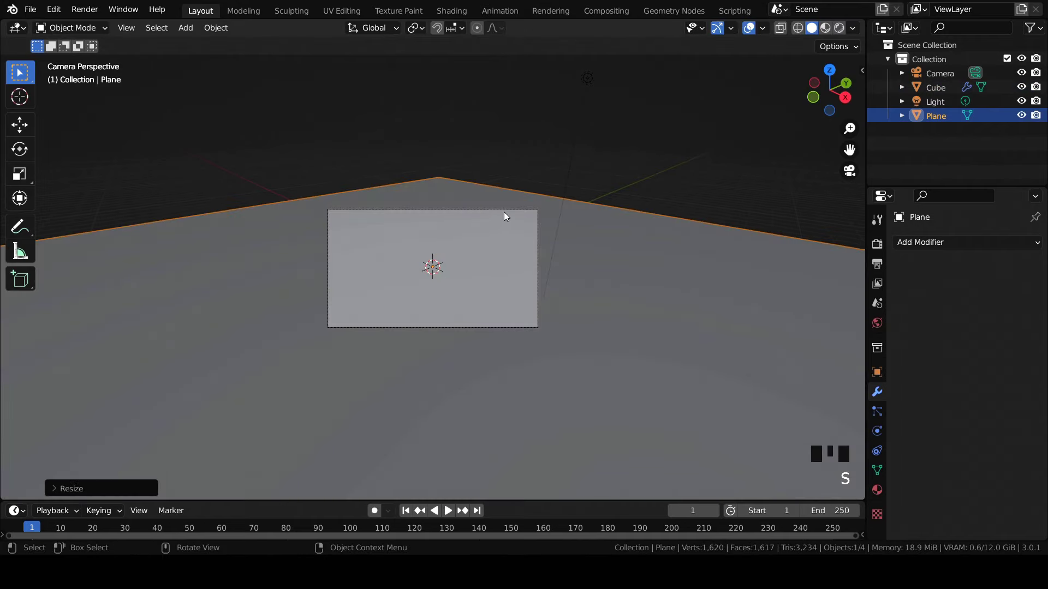
pyautogui.moveTo(506, 249); pyautogui.dragTo(1030, 250)
pyautogui.moveTo(1036, 244); pyautogui.dragTo(959, 334)
pyautogui.scroll(-3)
# Step: Give the plane a hair particle system instancing the cube at scale 0.11, emitted from vertices
pyautogui.click(906, 384)
pyautogui.scroll(-3)
pyautogui.moveTo(982, 277); pyautogui.dragTo(963, 306)
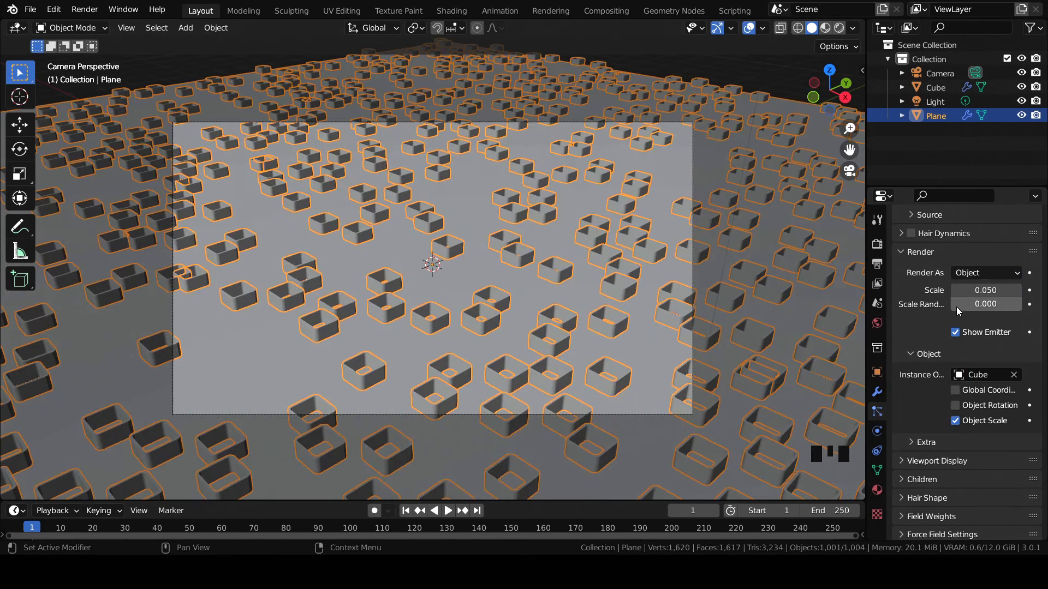
pyautogui.moveTo(960, 309); pyautogui.dragTo(968, 369)
pyautogui.scroll(-3)
pyautogui.click(959, 289)
pyautogui.scroll(-3)
pyautogui.middleClick(579, 216)
pyautogui.scroll(-3)
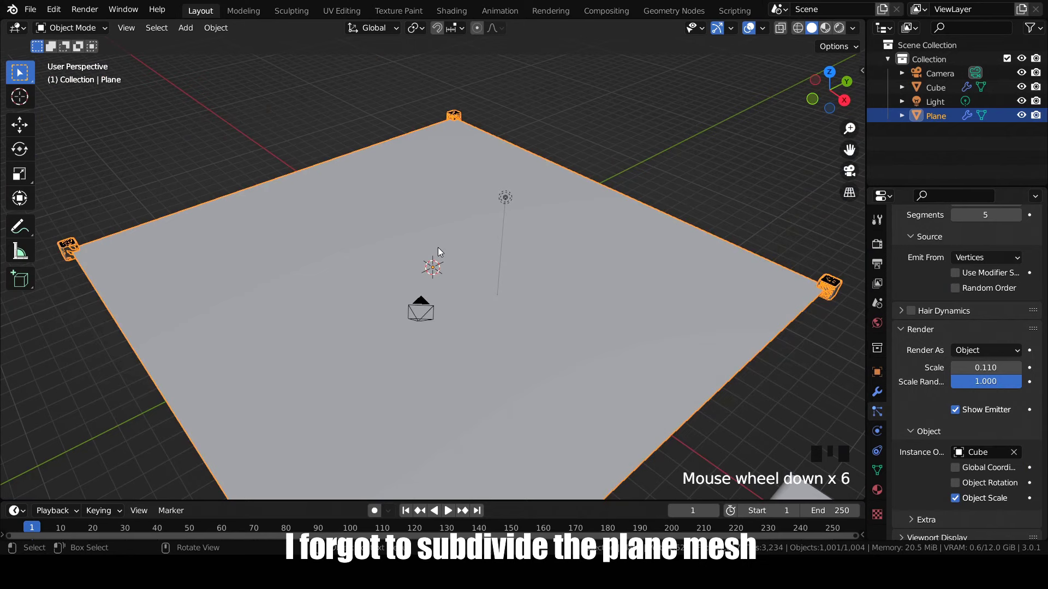
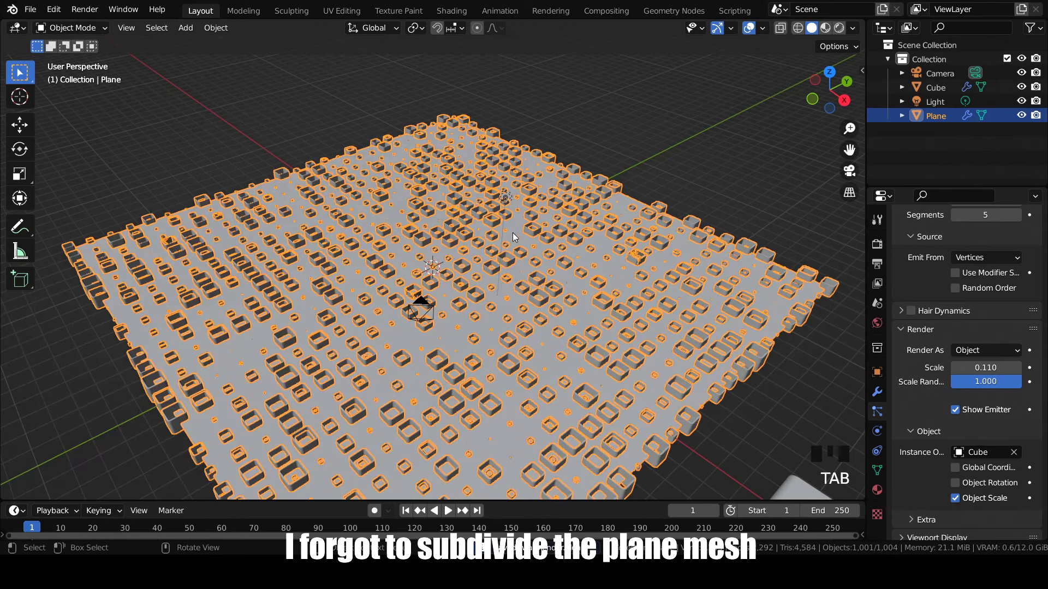
# Step: Subdivide the plane and raise emission to 5000 so cubes densely cover the ground
pyautogui.press('KP_0')
pyautogui.scroll(3)
pyautogui.scroll(-3)
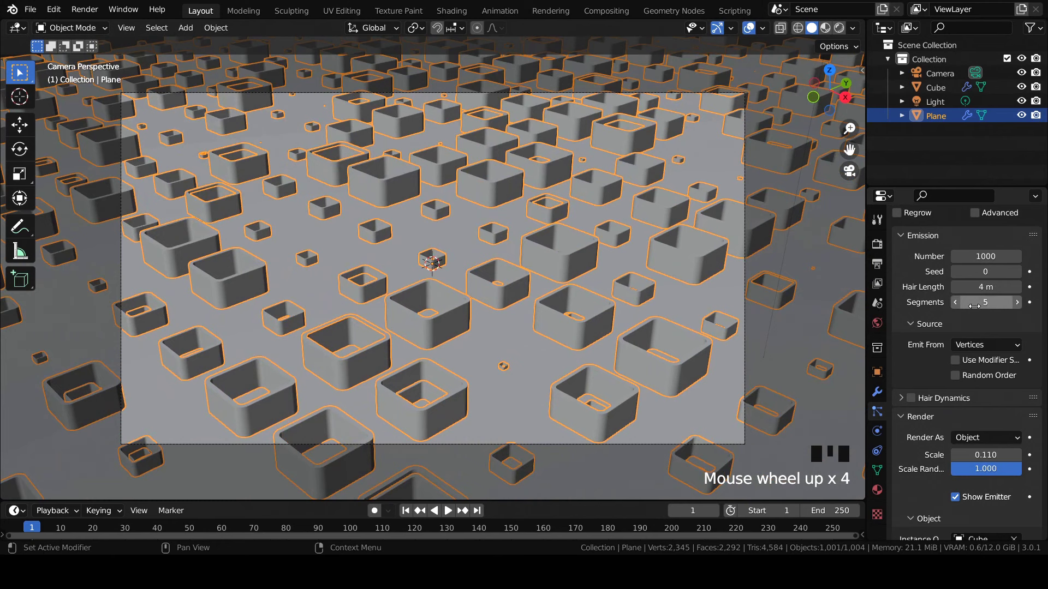
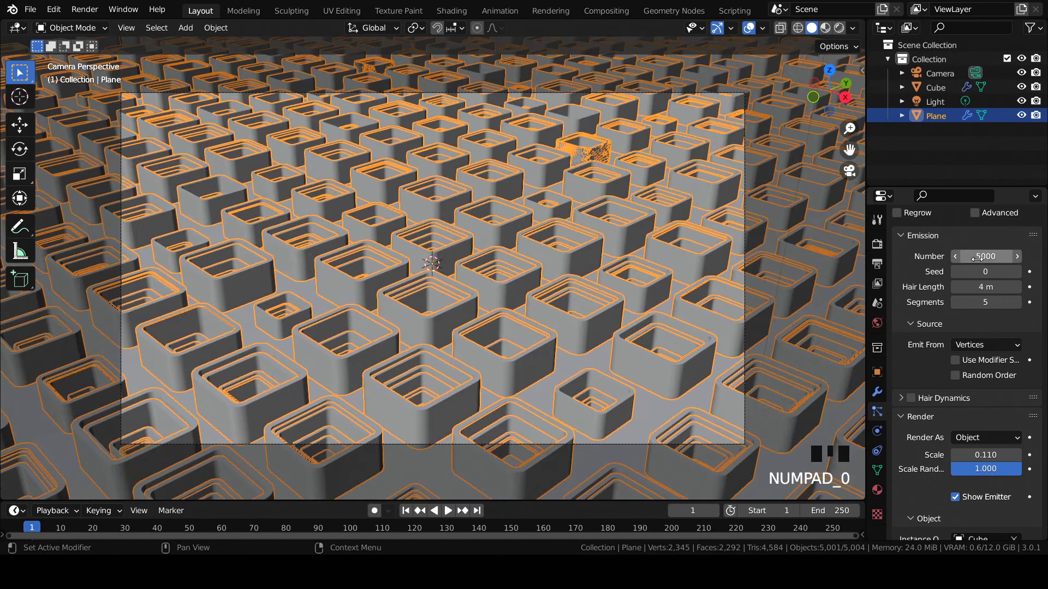
pyautogui.scroll(-3)
pyautogui.click(602, 127)
pyautogui.scroll(3)
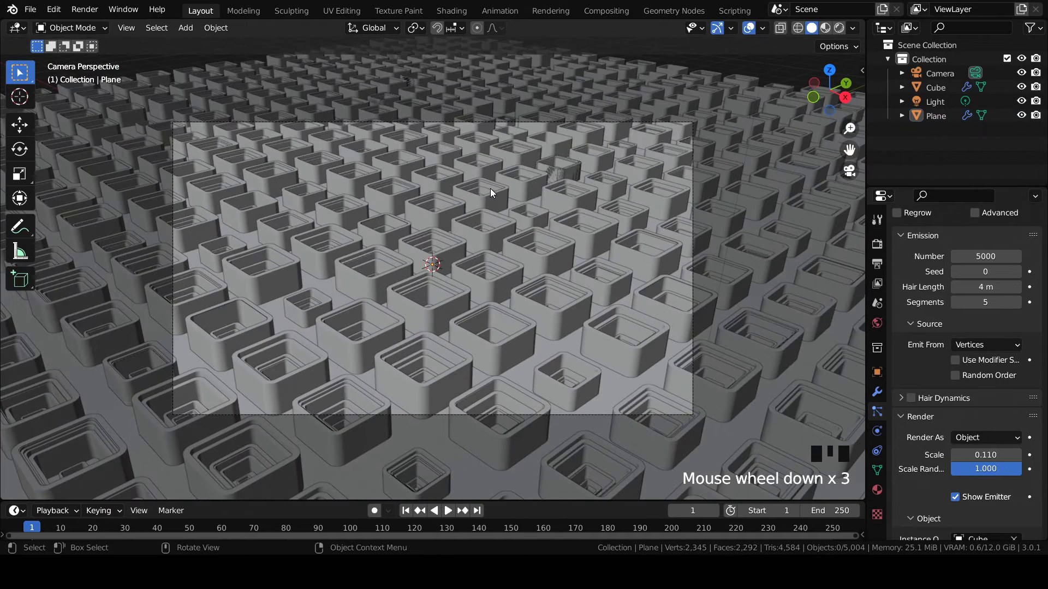
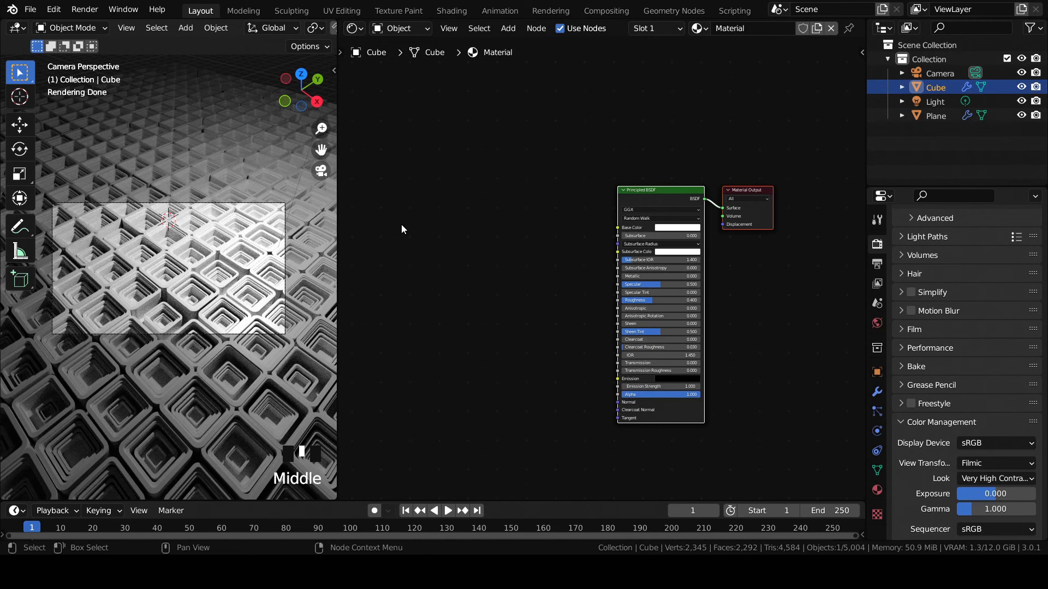
# Step: Add ColorRamp and Particle Info nodes, wiring Random into the ramp's Fac
pyautogui.press('shift+a')
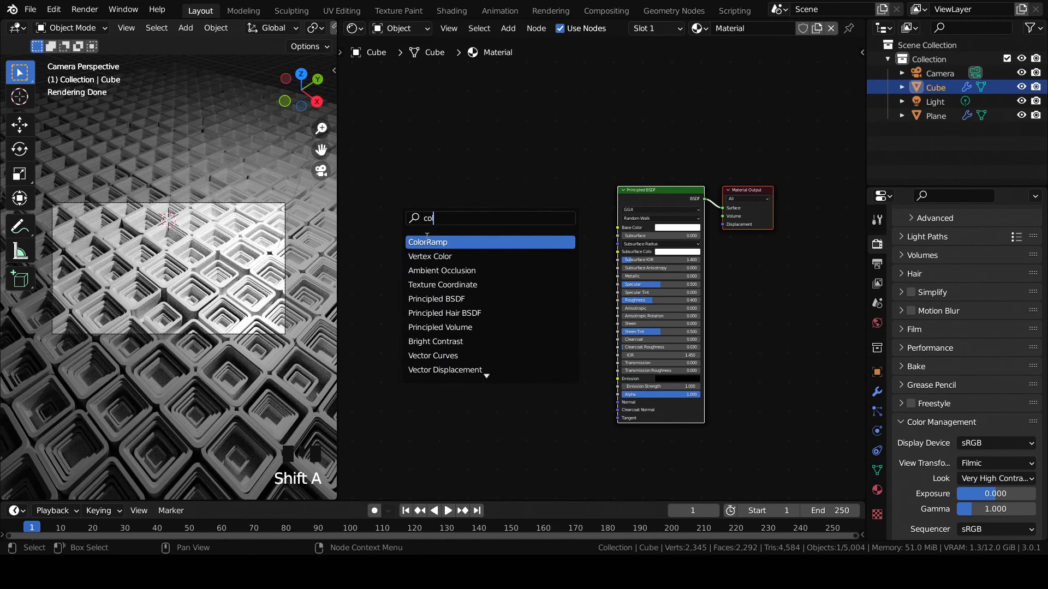
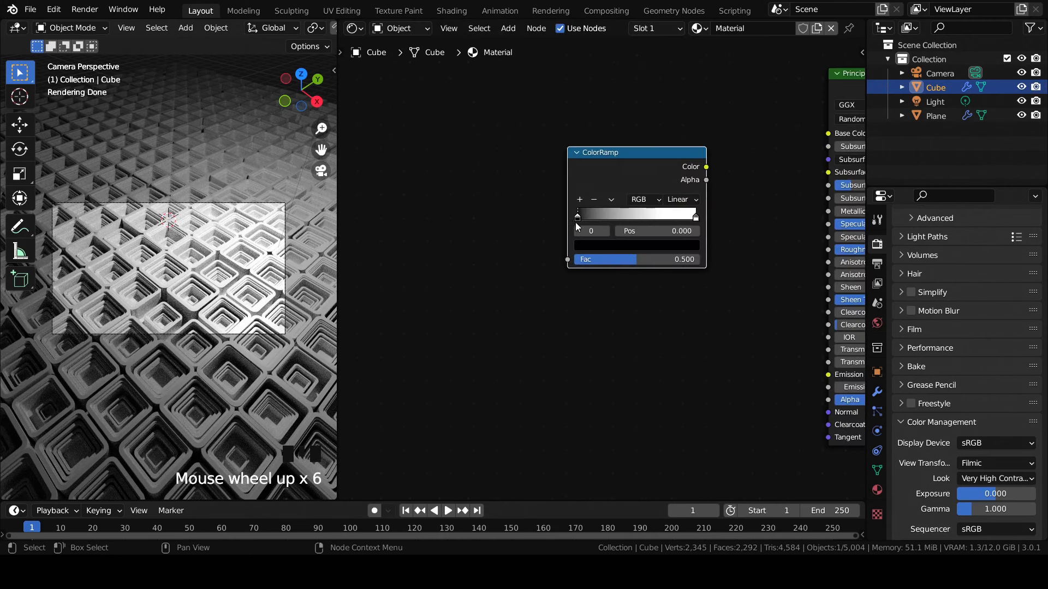
pyautogui.press('shift+a')
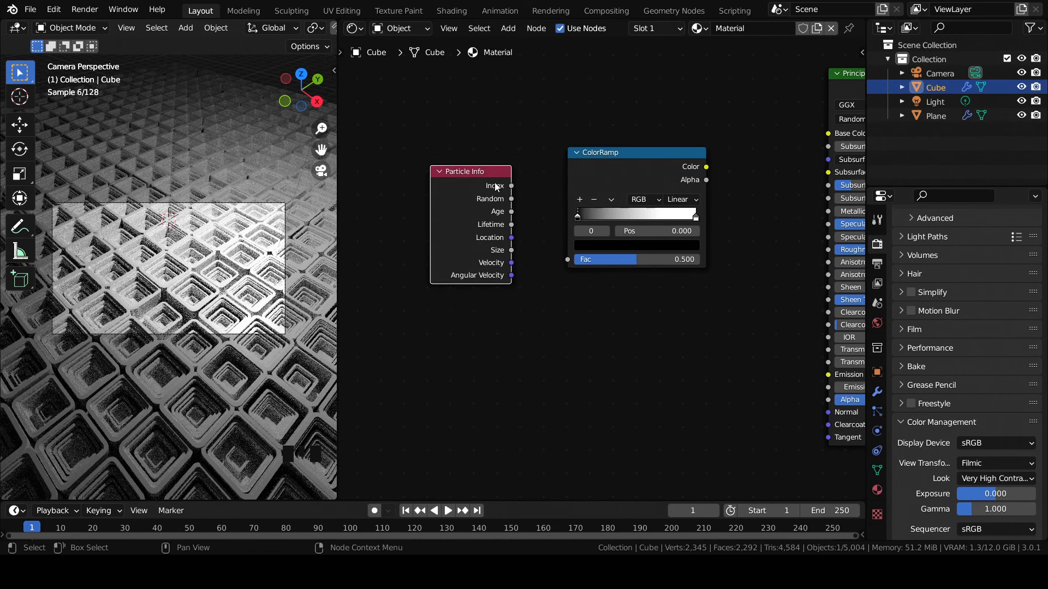
pyautogui.moveTo(510, 200); pyautogui.dragTo(614, 210)
pyautogui.scroll(3)
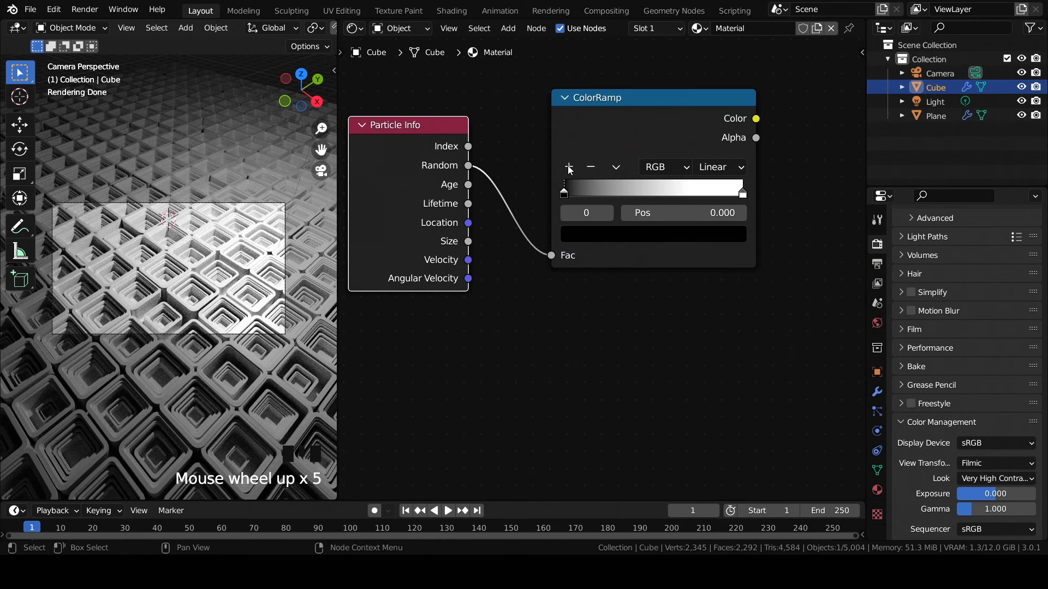
# Step: Set rainbow colour stops on the ramp and feed its colour into the Principled BSDF Base Color
pyautogui.moveTo(572, 167); pyautogui.dragTo(666, 345)
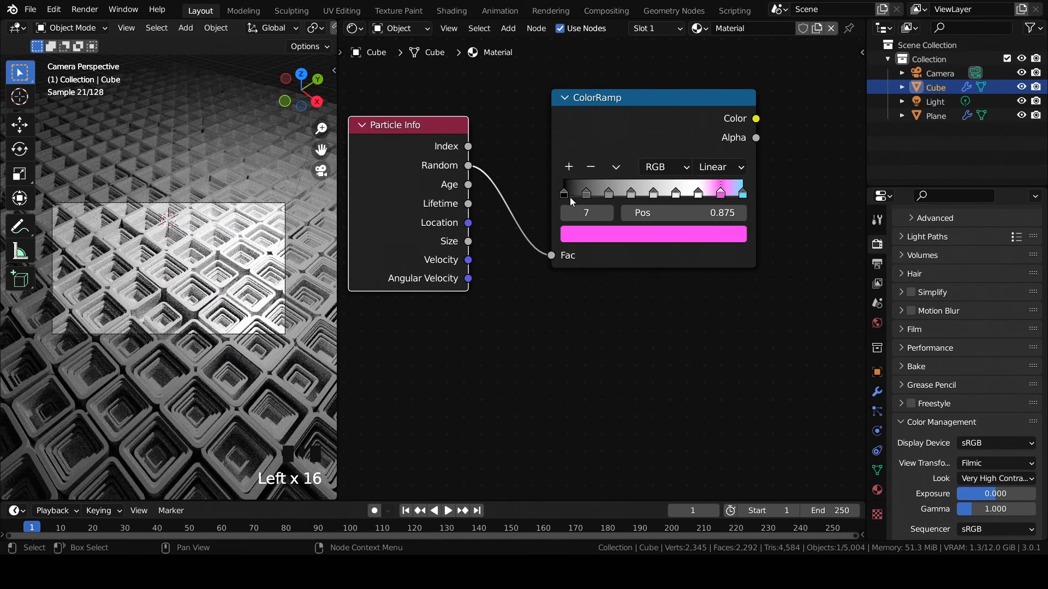
pyautogui.click(697, 197)
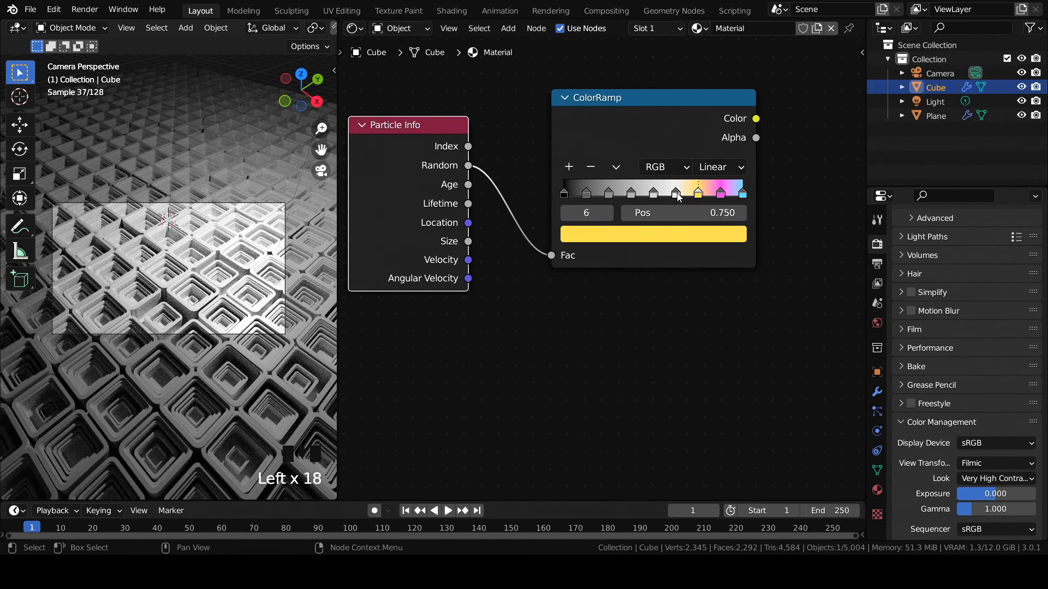
pyautogui.moveTo(680, 193); pyautogui.dragTo(667, 240)
pyautogui.moveTo(665, 241); pyautogui.dragTo(653, 202)
pyautogui.click(656, 199)
pyautogui.moveTo(656, 204); pyautogui.dragTo(594, 110)
pyautogui.moveTo(594, 110); pyautogui.dragTo(784, 141)
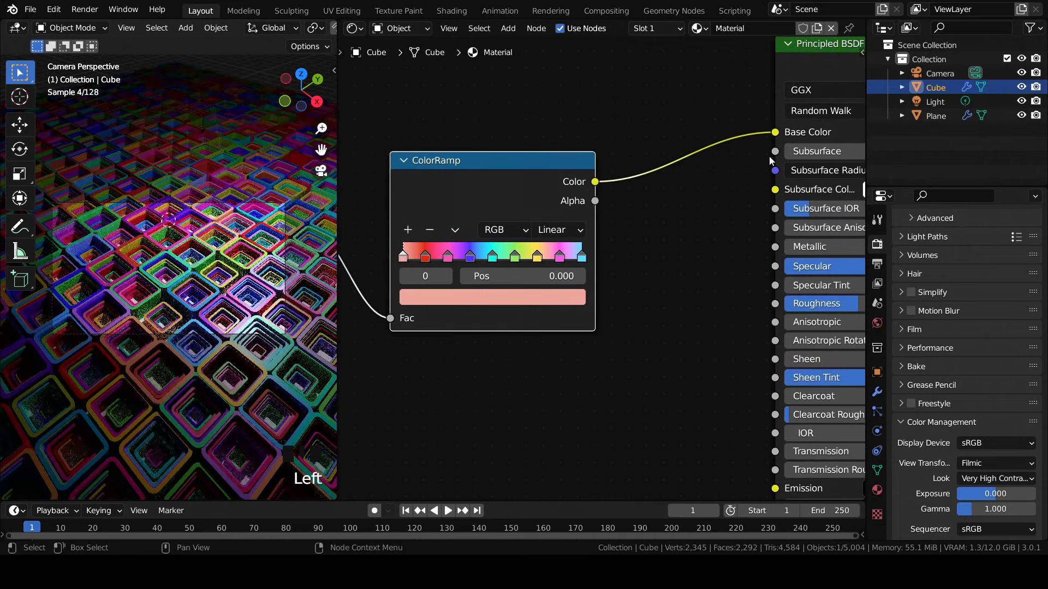
pyautogui.scroll(3)
pyautogui.middleClick(194, 209)
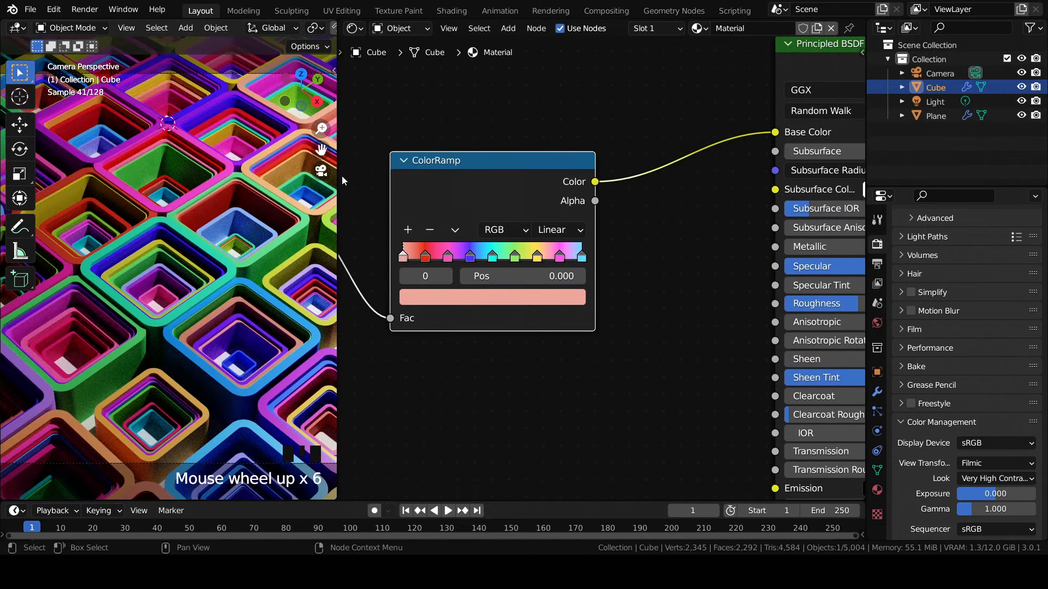
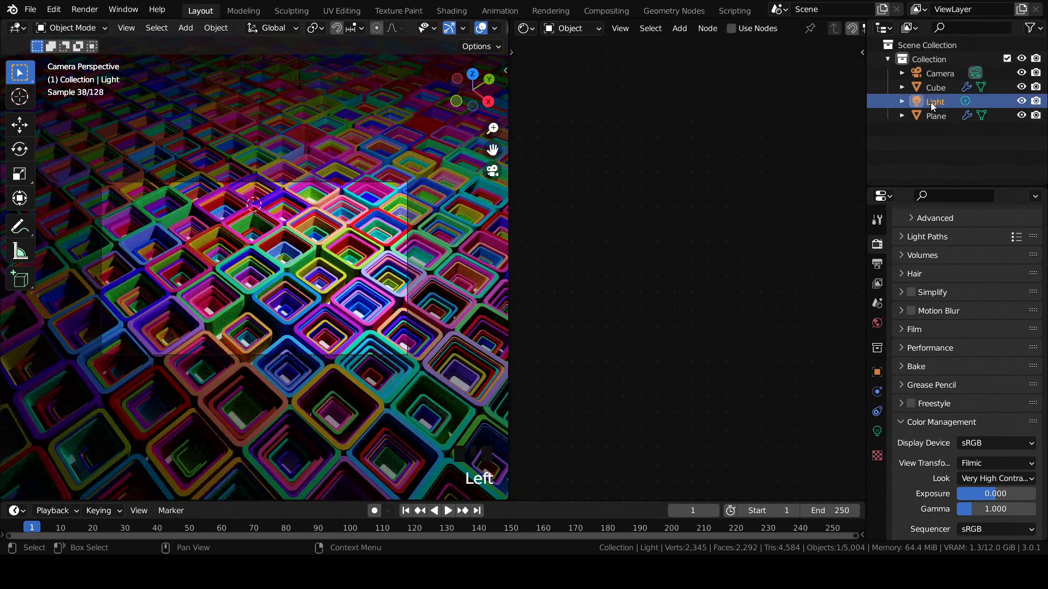
# Step: Delete the light and set the world colour to a Gradient Texture
pyautogui.press('Delete')
pyautogui.click(881, 324)
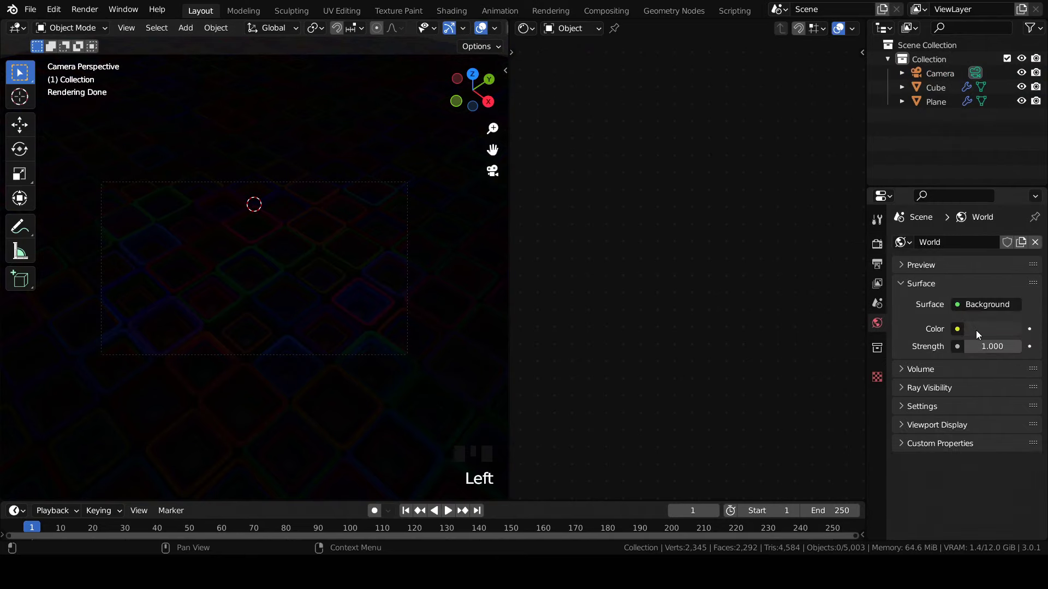
pyautogui.moveTo(980, 333); pyautogui.dragTo(911, 331)
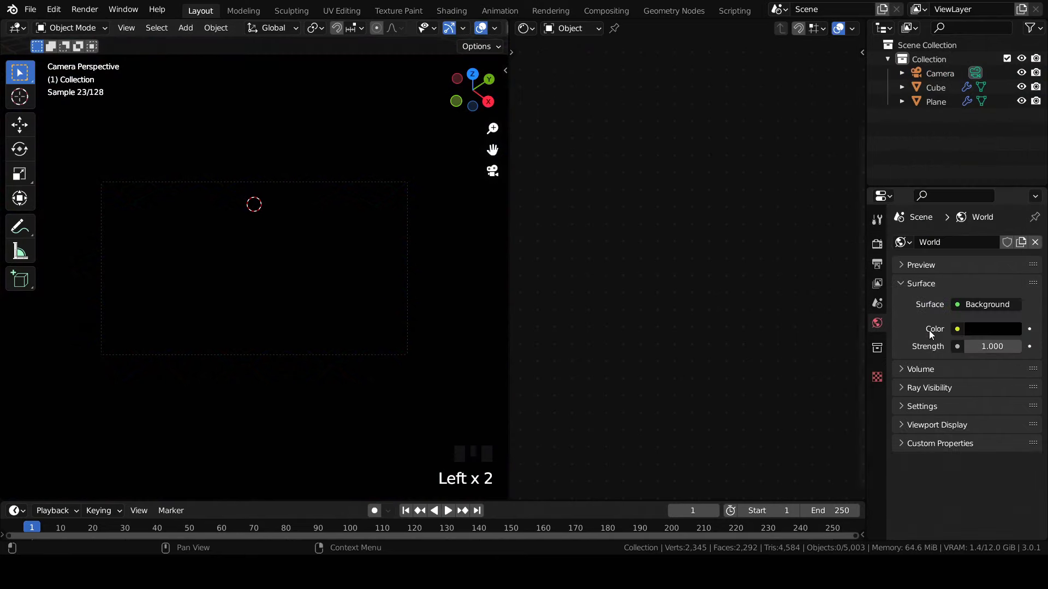
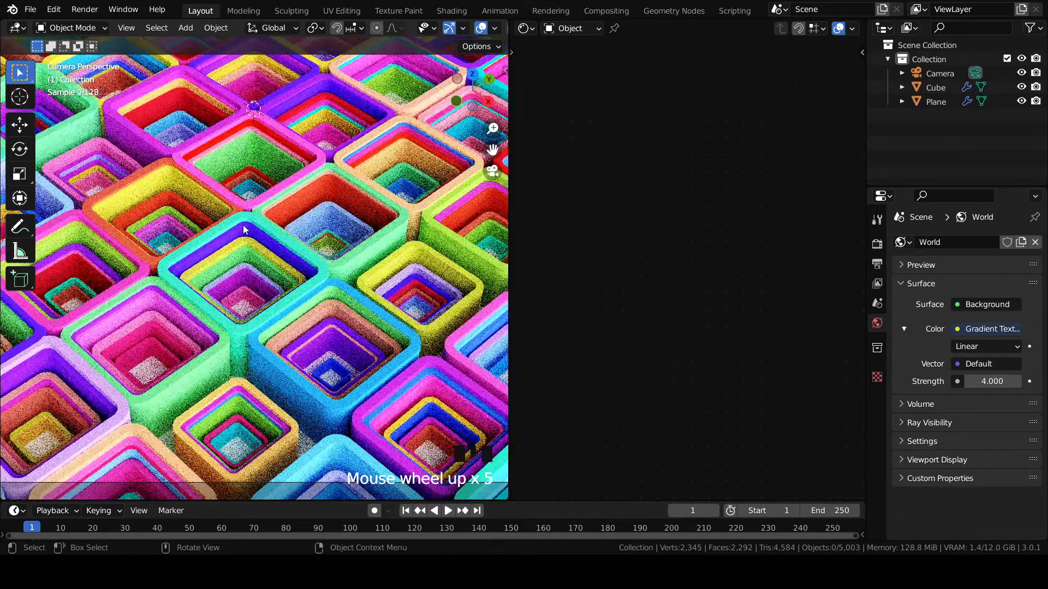
pyautogui.scroll(-3)
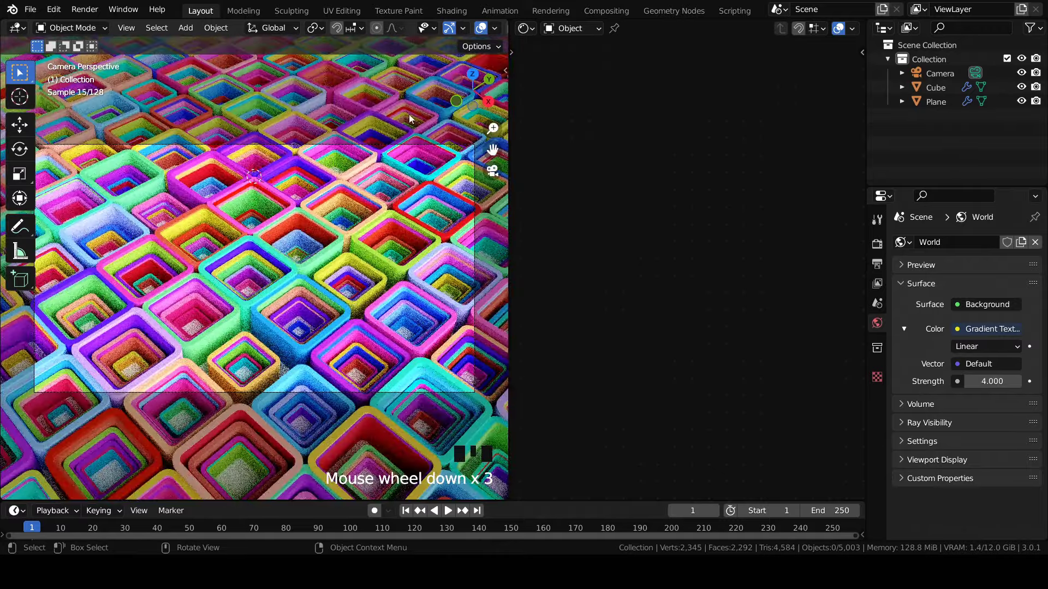
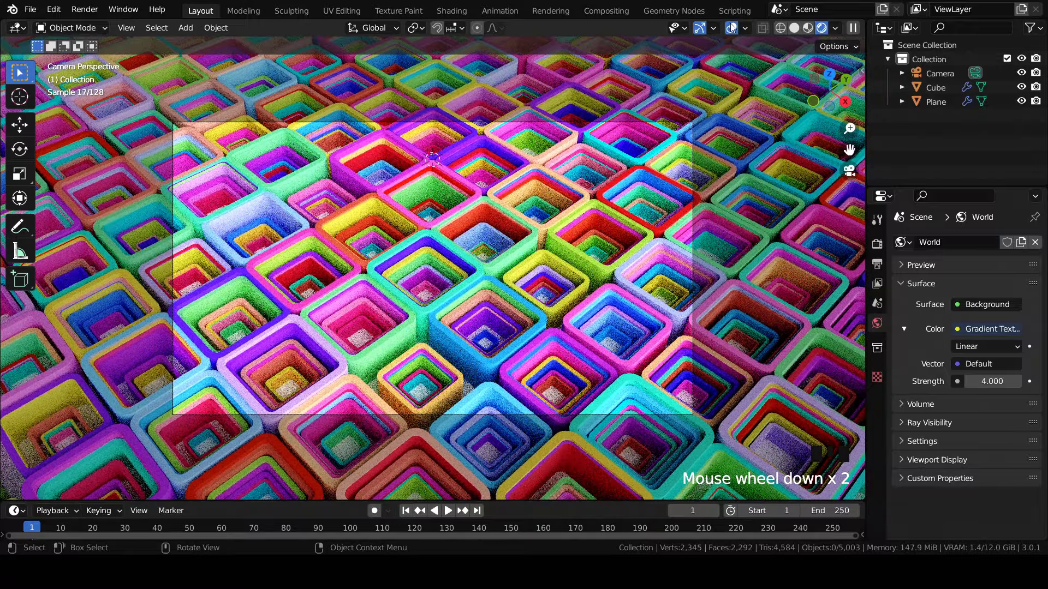
# Step: Maximise the rendered viewport to view the brightly lit rainbow cube field
pyautogui.moveTo(732, 26); pyautogui.dragTo(586, 122)
pyautogui.scroll(3)
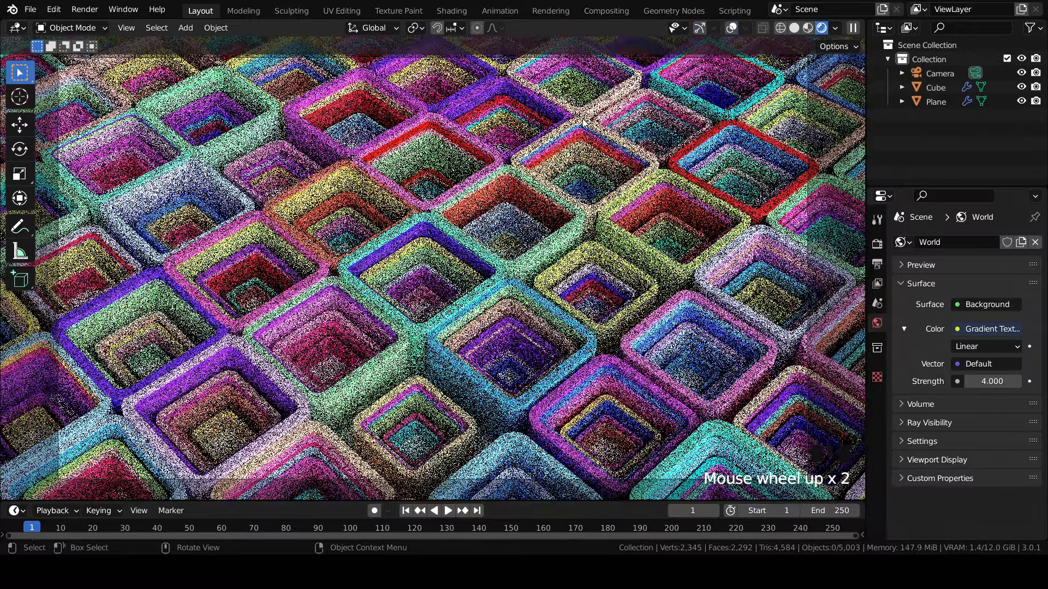
pyautogui.scroll(3)
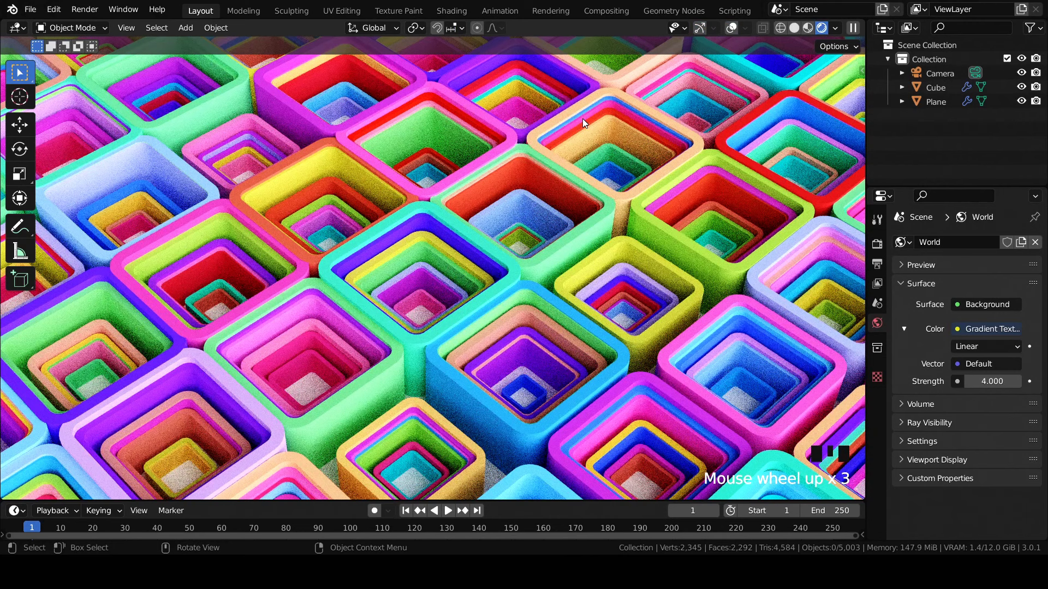